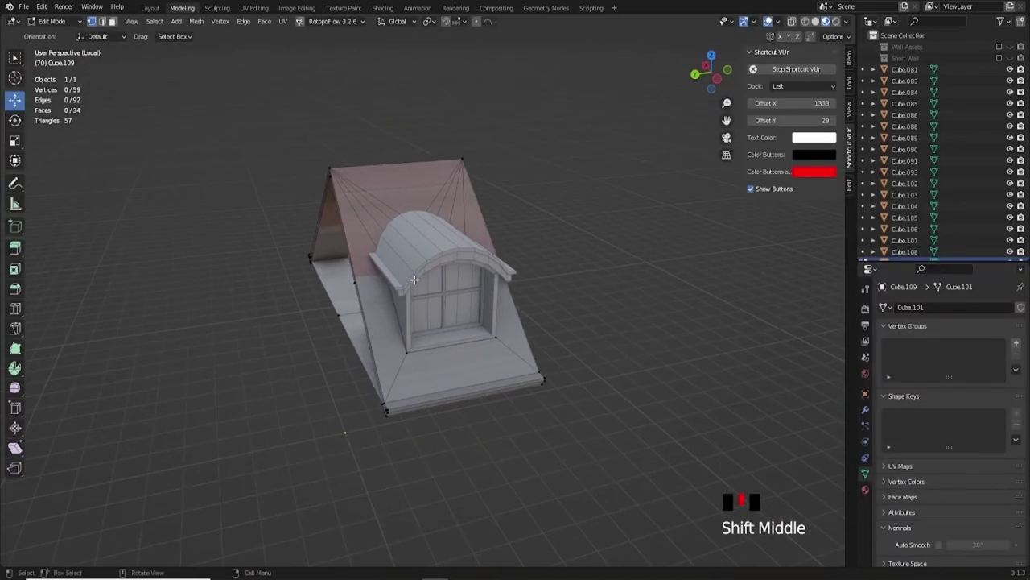
# Step: Leave Edit Mode on the dormer roof and orbit around it to inspect it from several sides
pyautogui.scroll(3)
pyautogui.press('Tab')
pyautogui.moveTo(408, 281); pyautogui.dragTo(432, 286)
pyautogui.scroll(3)
pyautogui.moveTo(491, 277); pyautogui.dragTo(535, 133)
pyautogui.scroll(-3)
pyautogui.middleClick(407, 273)
pyautogui.scroll(-3)
pyautogui.moveTo(428, 286); pyautogui.dragTo(455, 300)
pyautogui.scroll(3)
pyautogui.moveTo(433, 308); pyautogui.dragTo(431, 249)
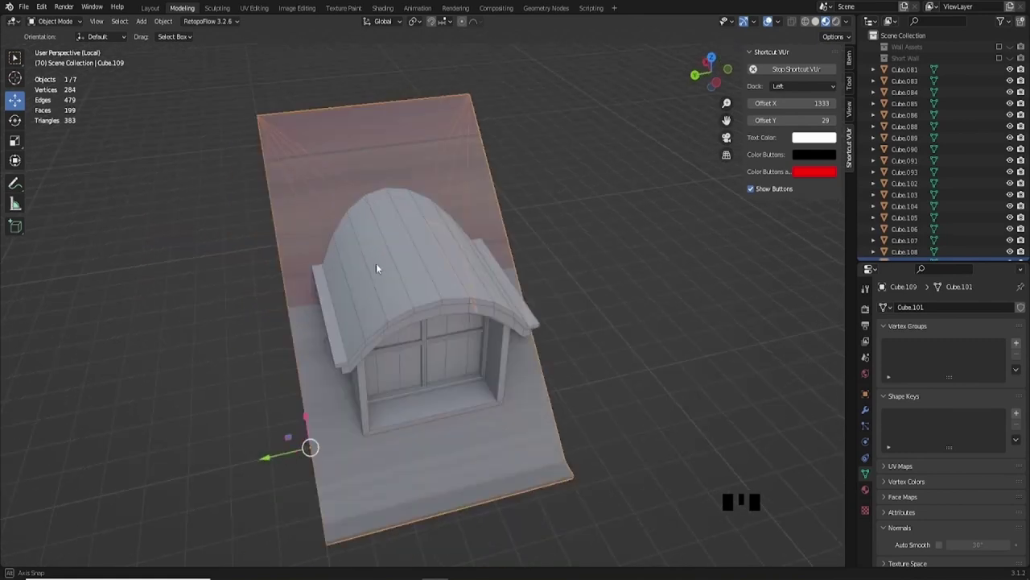
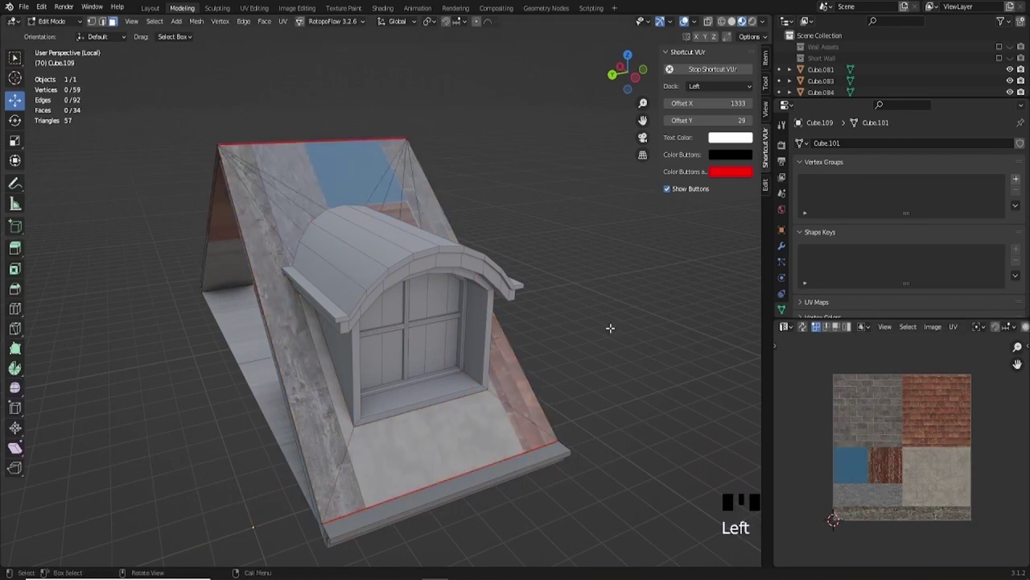
# Step: Return the textured roof to Object Mode with nothing selected in the scene
pyautogui.press('Tab')
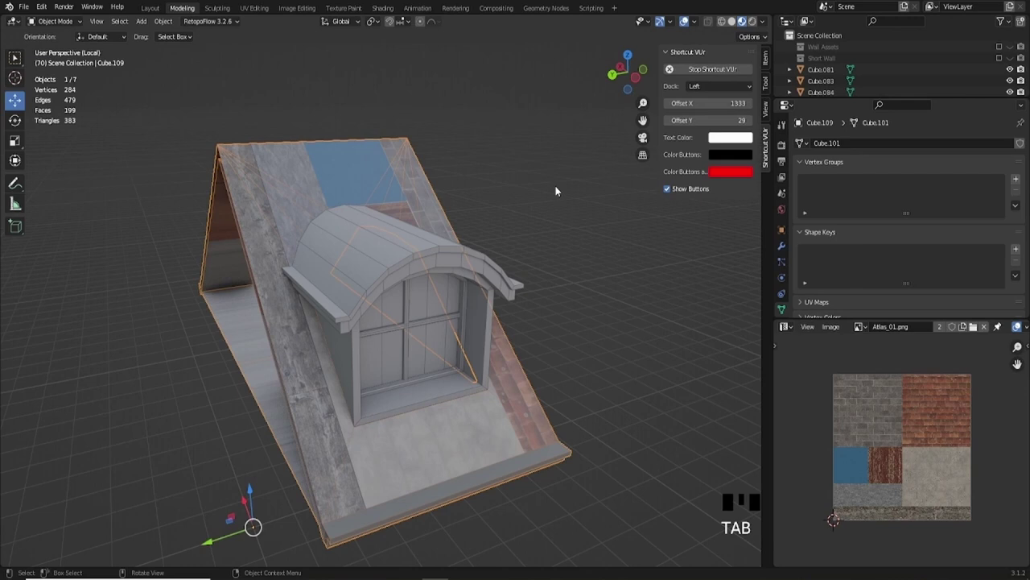
pyautogui.click(623, 280)
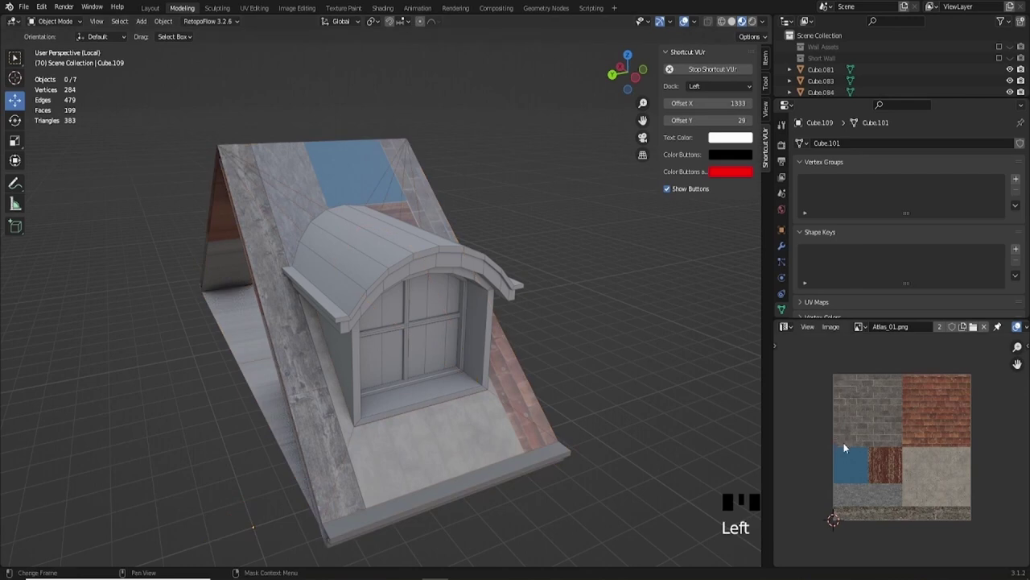
pyautogui.middleClick(337, 307)
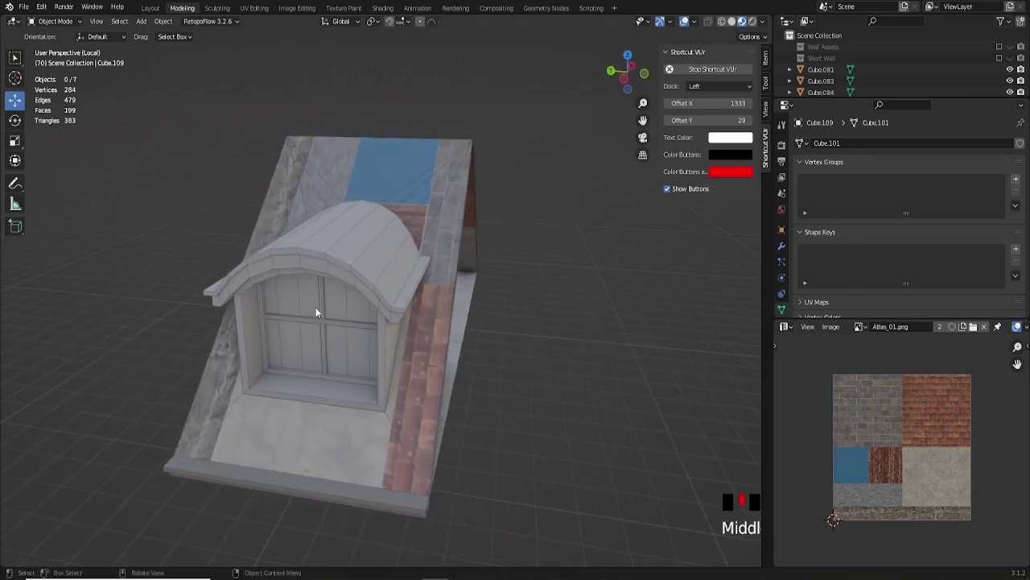
pyautogui.moveTo(460, 336); pyautogui.dragTo(363, 263)
pyautogui.moveTo(352, 300); pyautogui.dragTo(388, 302)
# Step: Orbit around the plank-textured roof to inspect it from the other side
pyautogui.click(388, 306)
pyautogui.moveTo(383, 345); pyautogui.dragTo(424, 352)
pyautogui.moveTo(441, 338); pyautogui.dragTo(497, 283)
pyautogui.click(498, 283)
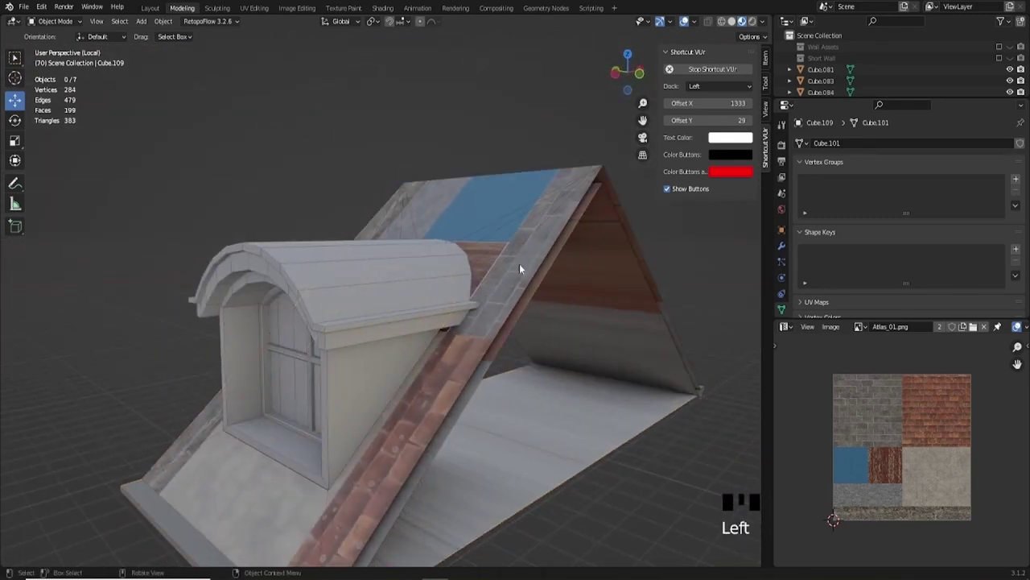
pyautogui.middleClick(438, 328)
pyautogui.moveTo(483, 290); pyautogui.dragTo(404, 314)
# Step: Separate the large roof face from the mesh into its own object, Cube.035
pyautogui.press('Tab')
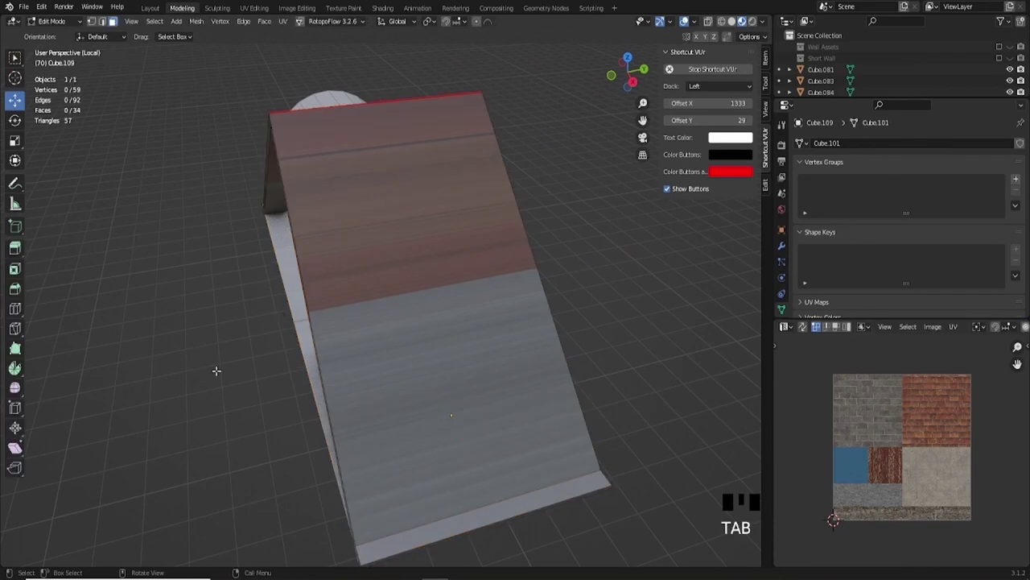
pyautogui.press('Left')
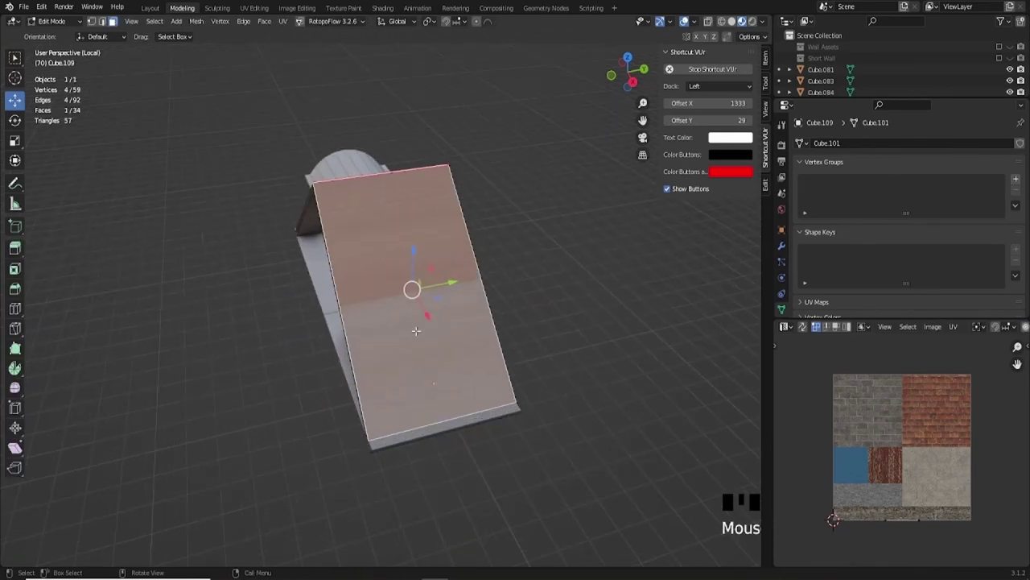
pyautogui.press('p')
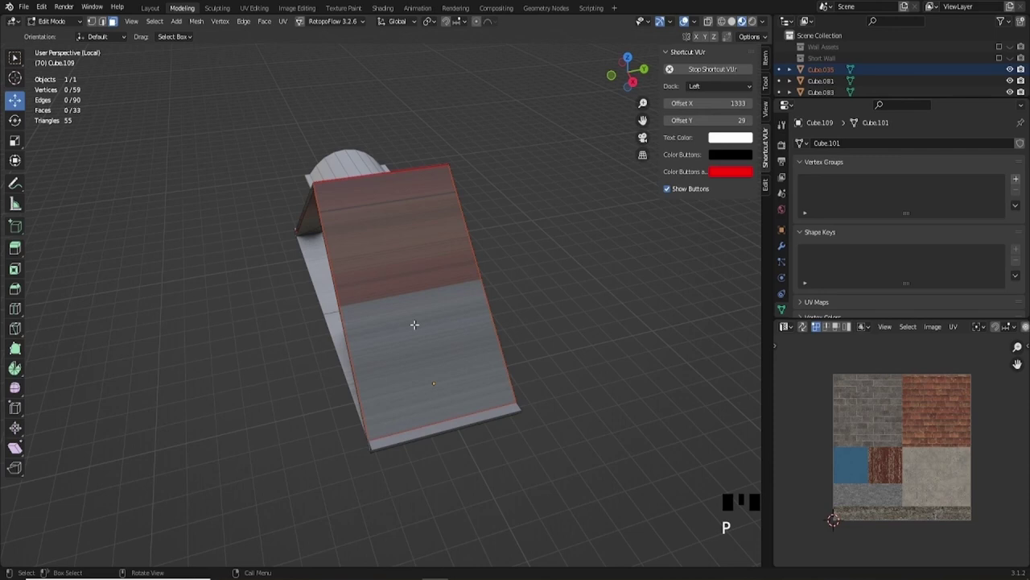
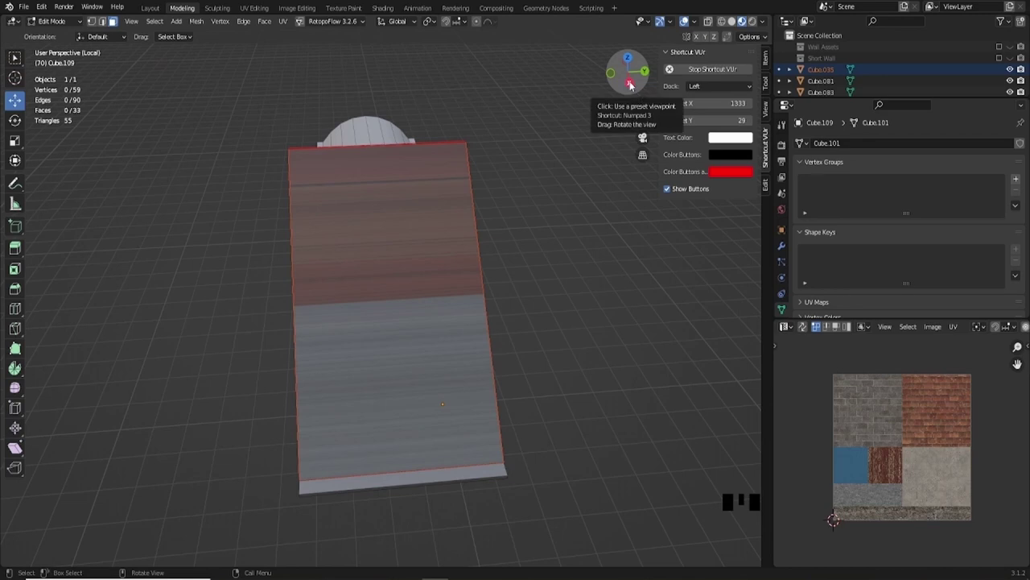
# Step: View the roof side-on in right orthographic, then return to a perspective view
pyautogui.click(633, 83)
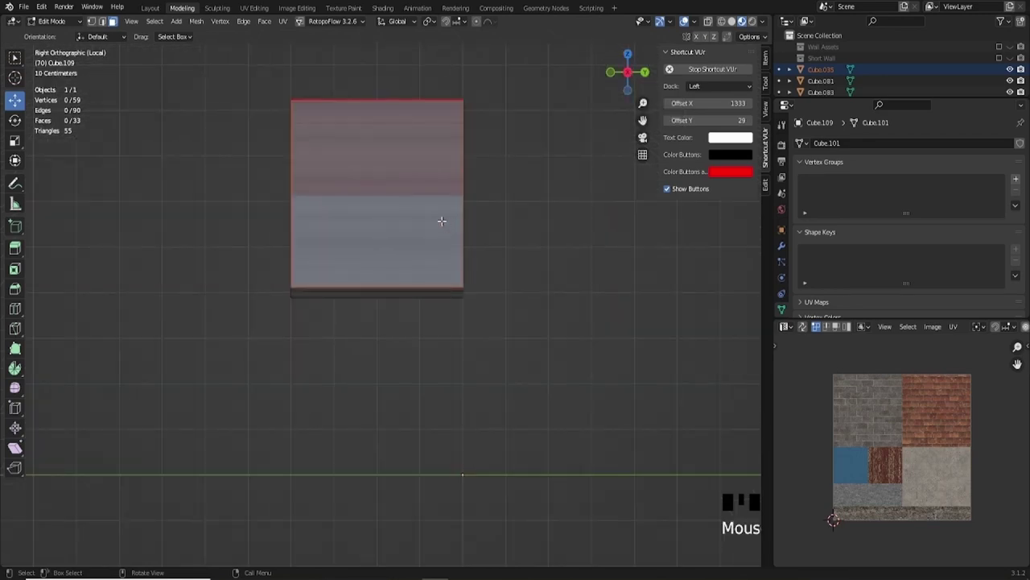
pyautogui.moveTo(686, 17); pyautogui.dragTo(629, 82)
pyautogui.click(629, 82)
pyautogui.moveTo(687, 16); pyautogui.dragTo(686, 16)
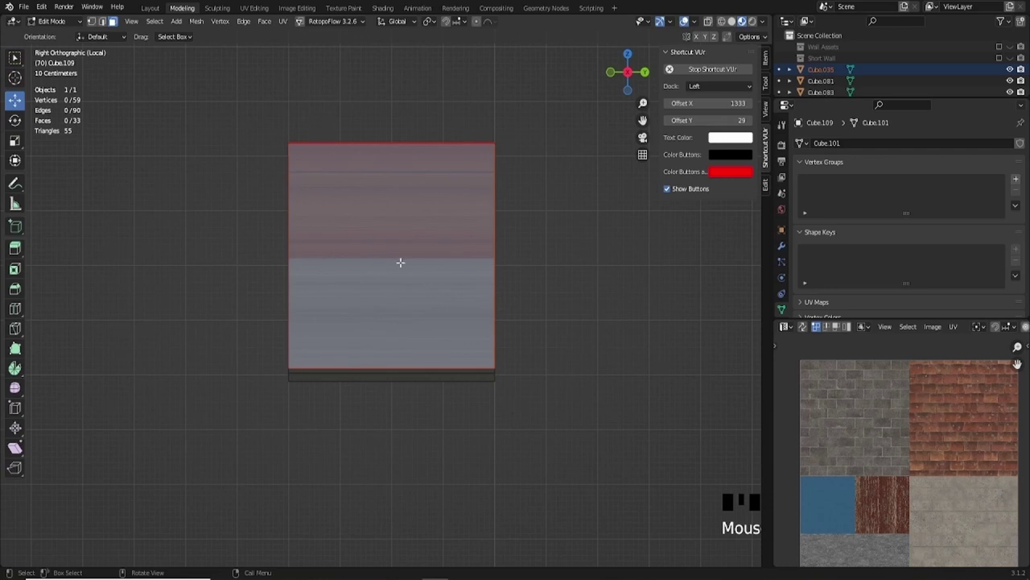
pyautogui.moveTo(687, 16); pyautogui.dragTo(687, 16)
# Step: Select the separated roof panel and start a lengthwise loop cut across it
pyautogui.press('ctrl+r')
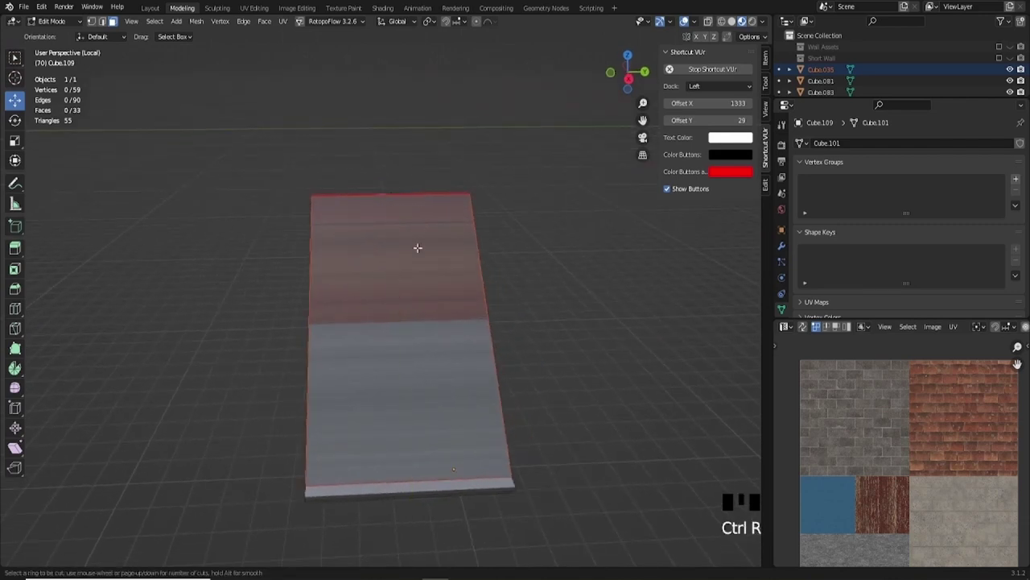
pyautogui.press('Tab')
pyautogui.click(686, 16)
pyautogui.press('Tab')
pyautogui.press('ctrl+r')
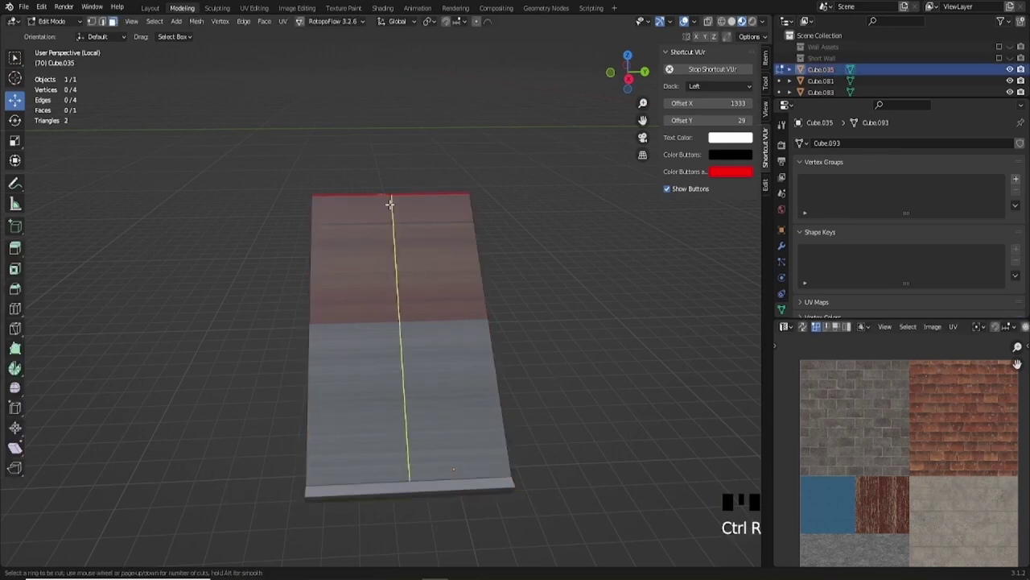